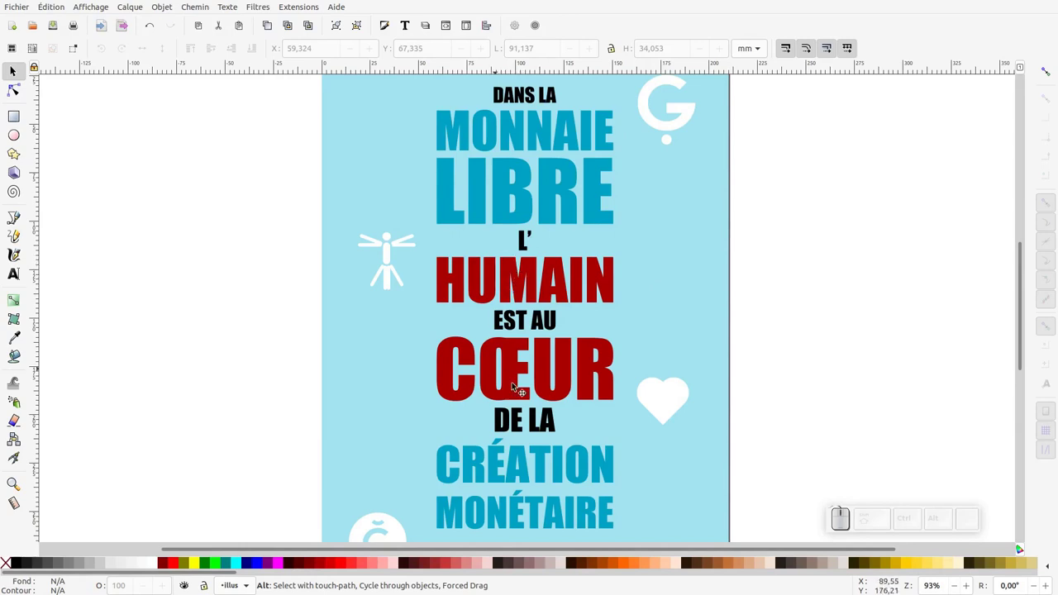
Step: Select the MONNAIE text object on the poster
{"action": "left_click", "coordinate": [536, 129]}
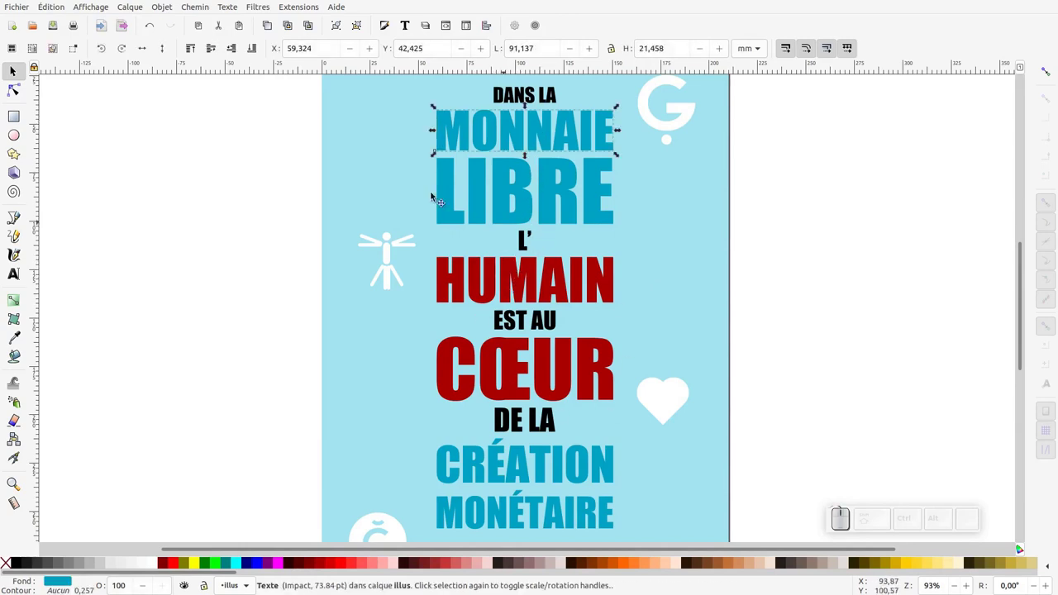
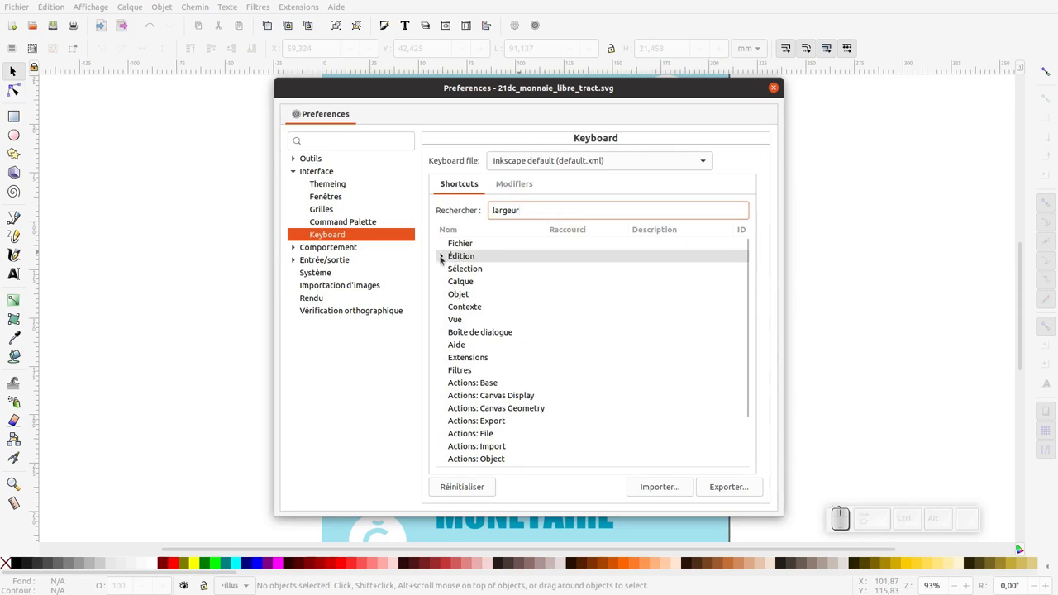
Step: Reset shortcuts to defaults and assign a new shortcut to Coller la largeur séparément
{"action": "left_click", "coordinate": [447, 259]}
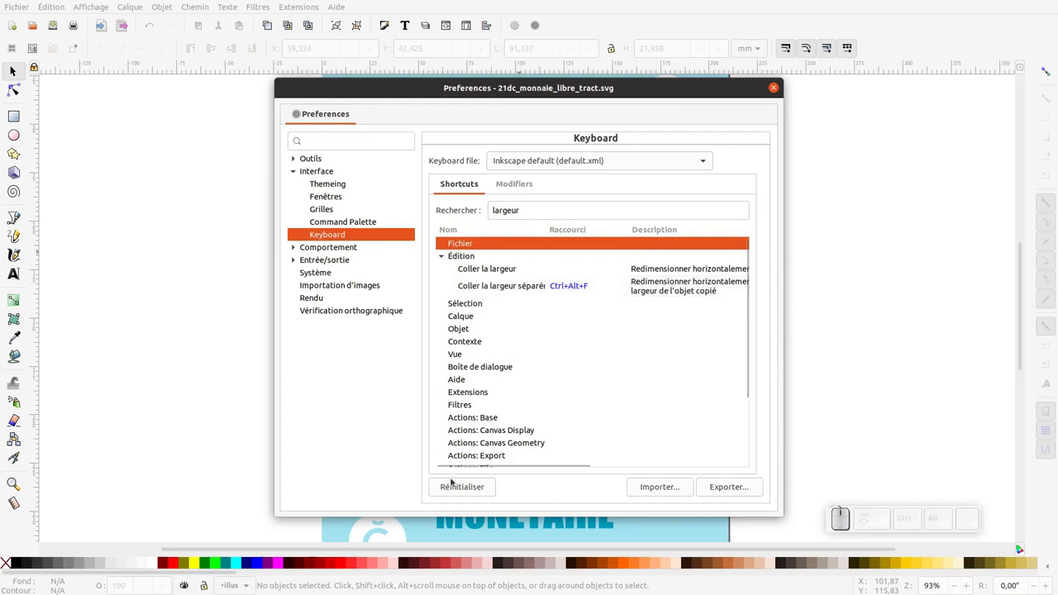
{"action": "left_click", "coordinate": [475, 489]}
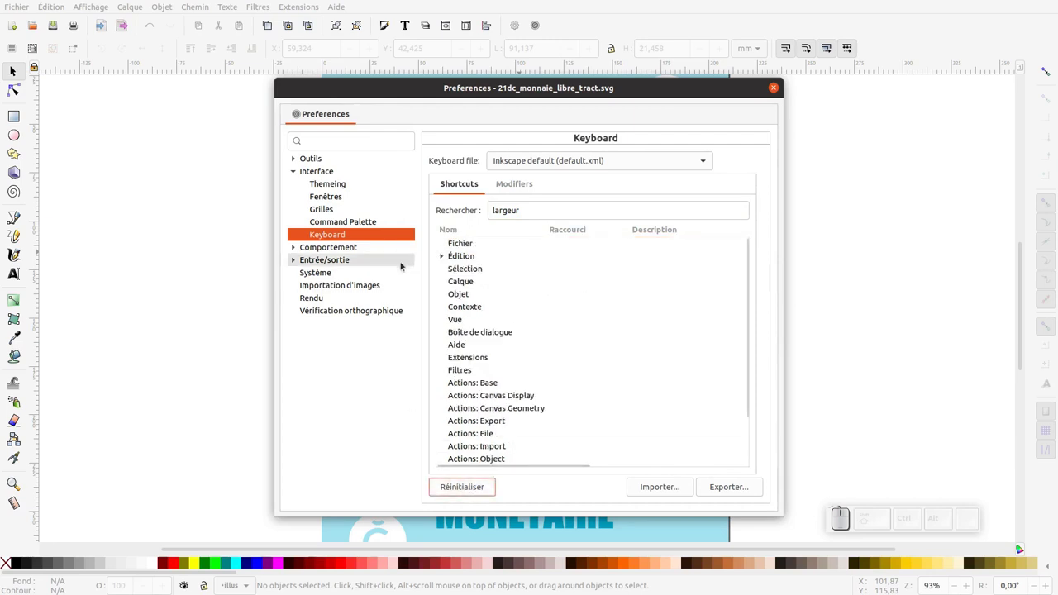
{"action": "left_click", "coordinate": [447, 259]}
{"action": "left_click", "coordinate": [505, 291]}
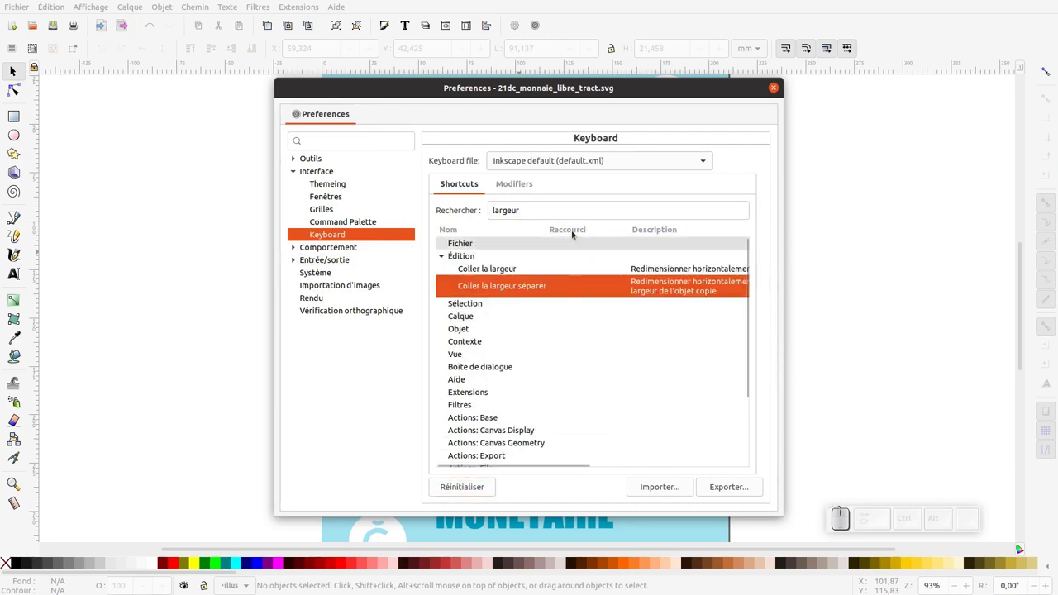
{"action": "left_click", "coordinate": [578, 290]}
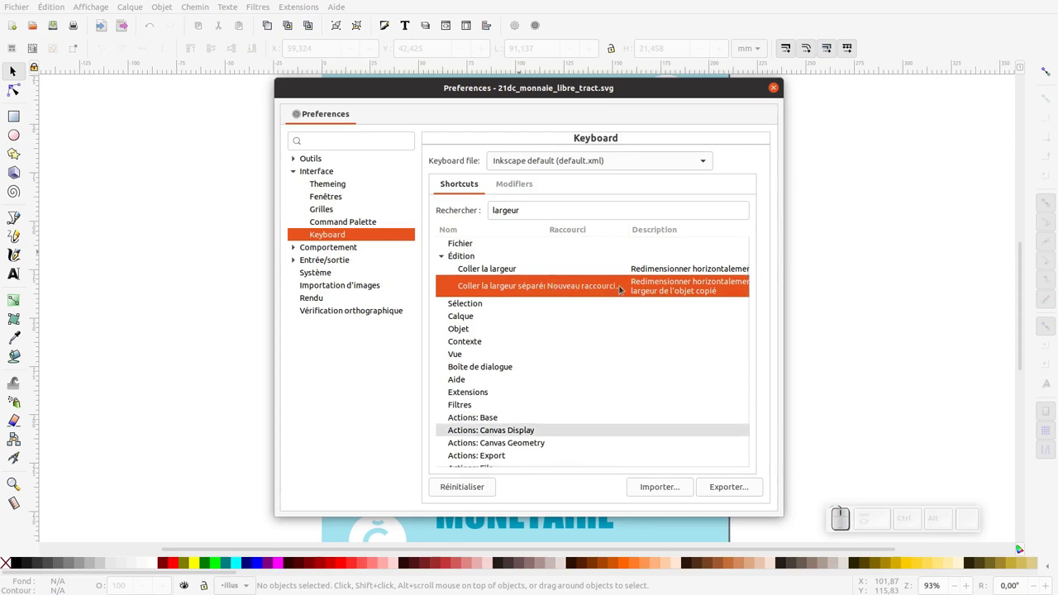
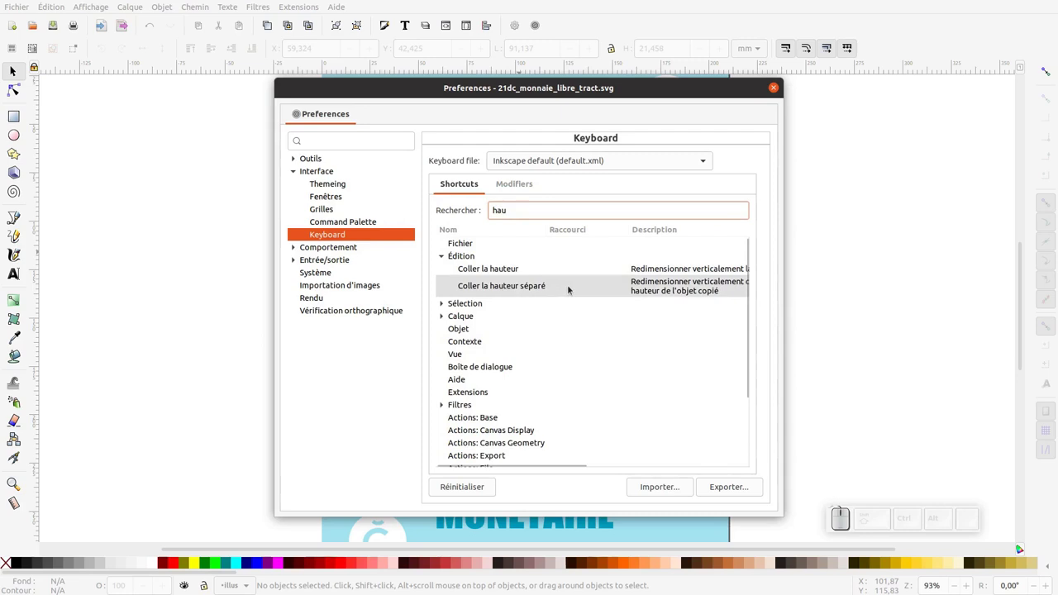
Step: Assign Ctrl+Shift+Alt+F to Coller la hauteur séparément and close Preferences
{"action": "left_click", "coordinate": [577, 288]}
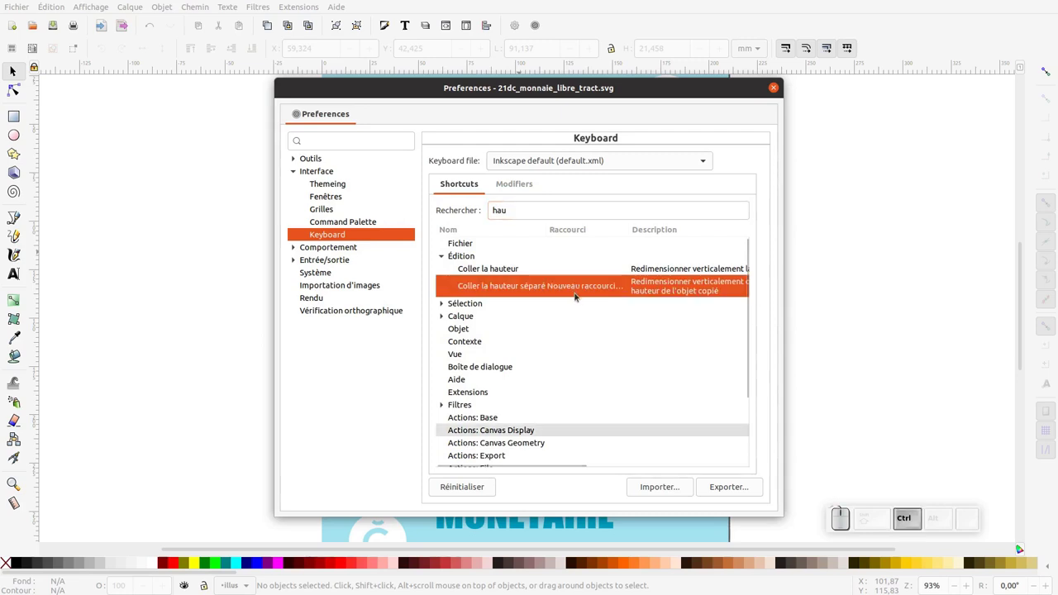
{"action": "key", "text": "ctrl+shift+alt+f"}
{"action": "left_click", "coordinate": [756, 102]}
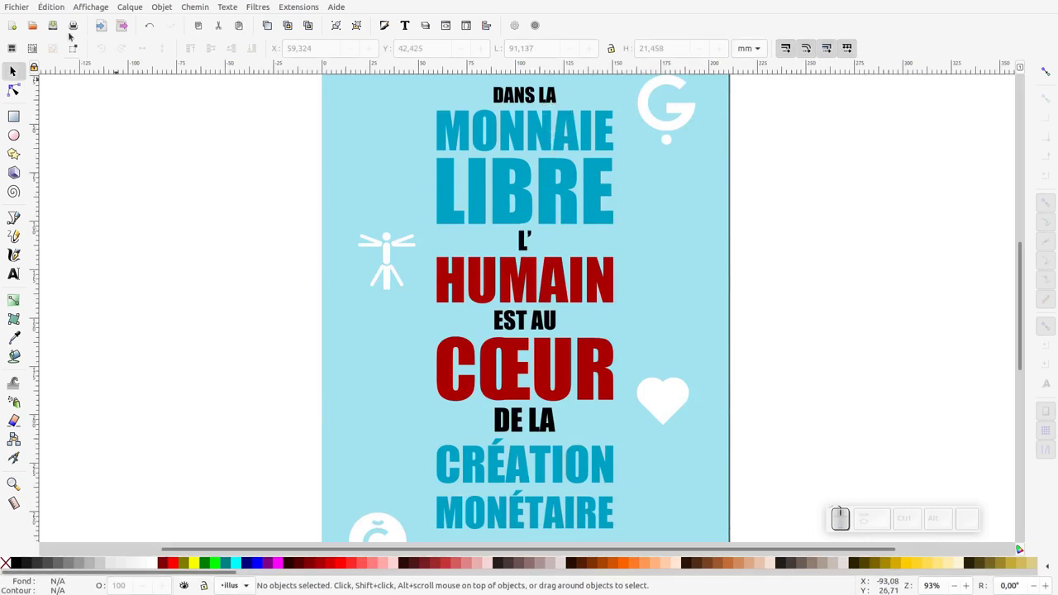
Step: Create a new blank document (Nouveau document 3) via Fichier > Nouveau
{"action": "left_click", "coordinate": [22, 9]}
{"action": "left_click", "coordinate": [25, 20]}
{"action": "left_click", "coordinate": [501, 22]}
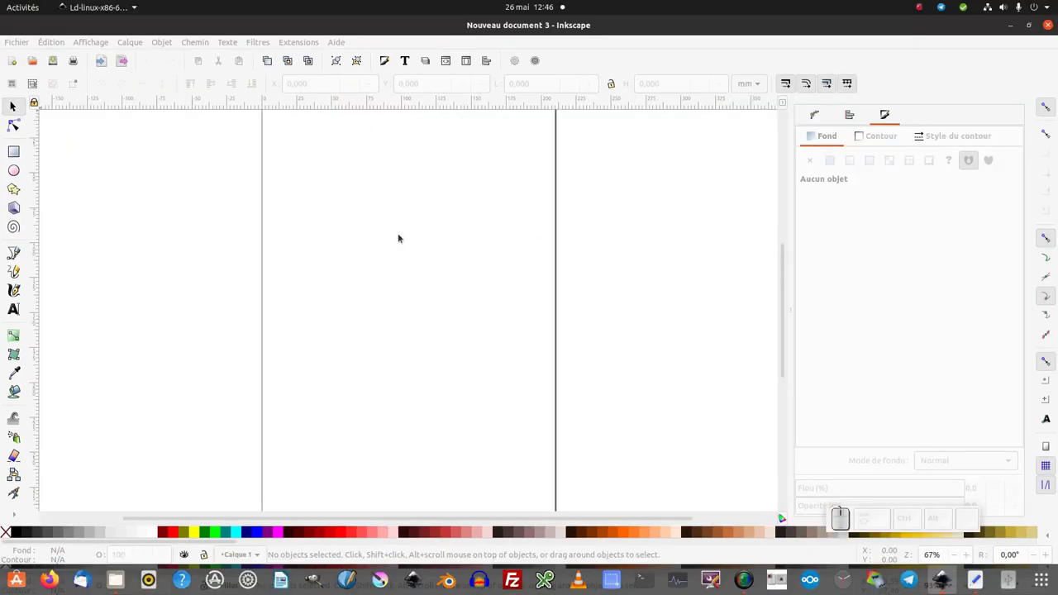
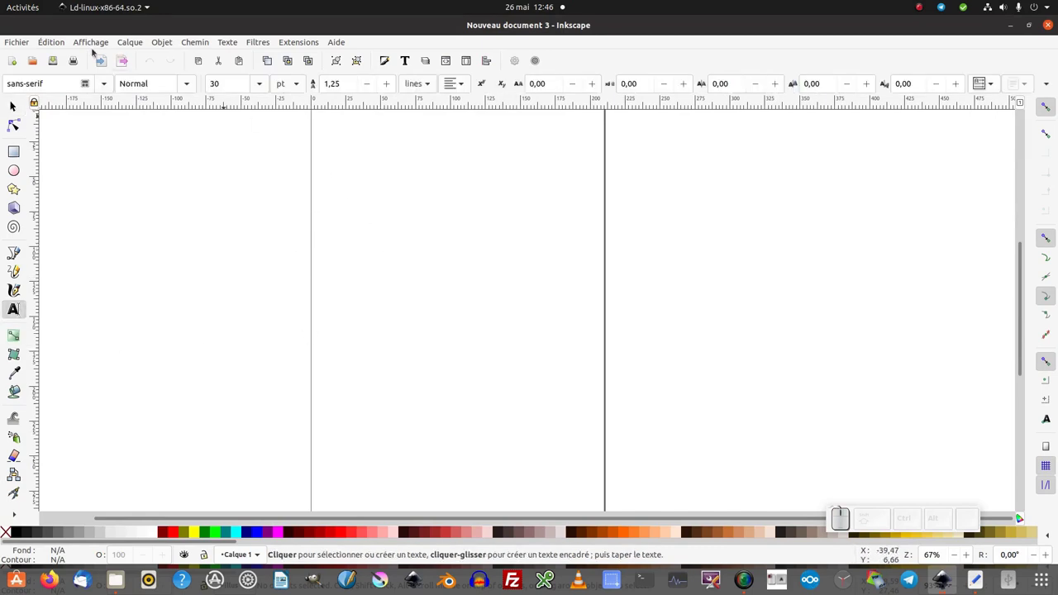
Step: Paste the copied slogan onto the page as a text object
{"action": "left_click", "coordinate": [45, 41]}
{"action": "key", "text": "Escape"}
{"action": "key", "text": "ctrl+v"}
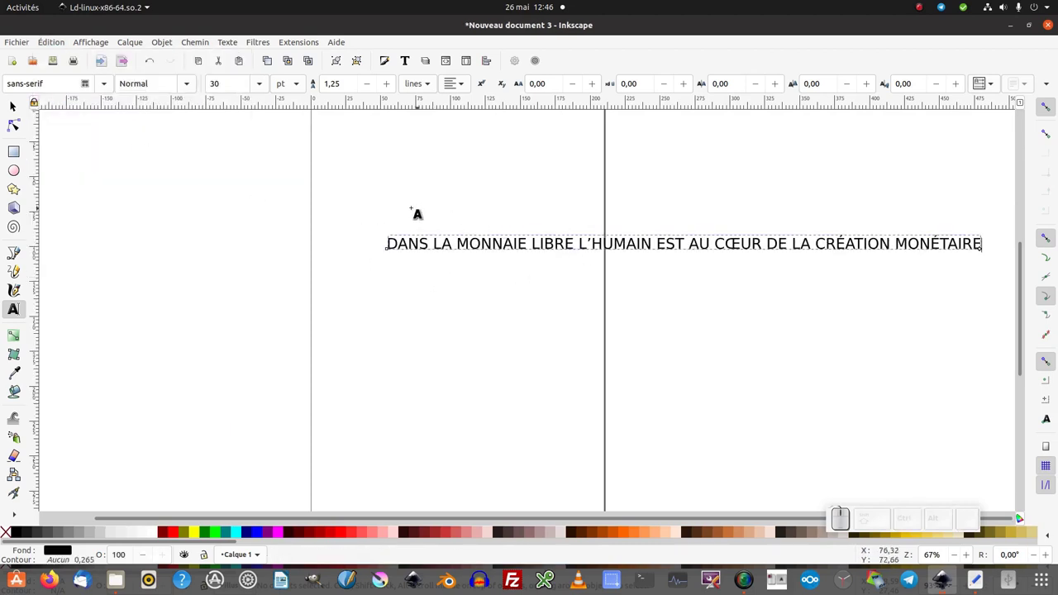
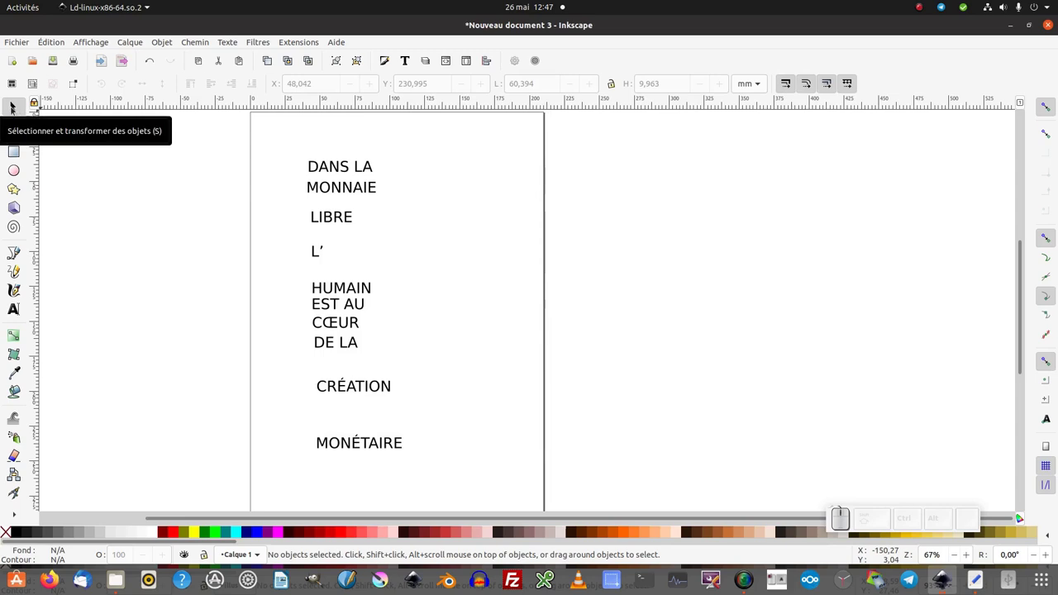
Step: Select all ten slogan lines and choose Impact in the Text tool's font family list
{"action": "left_click_drag", "start_coordinate": [312, 186], "coordinate": [473, 474]}
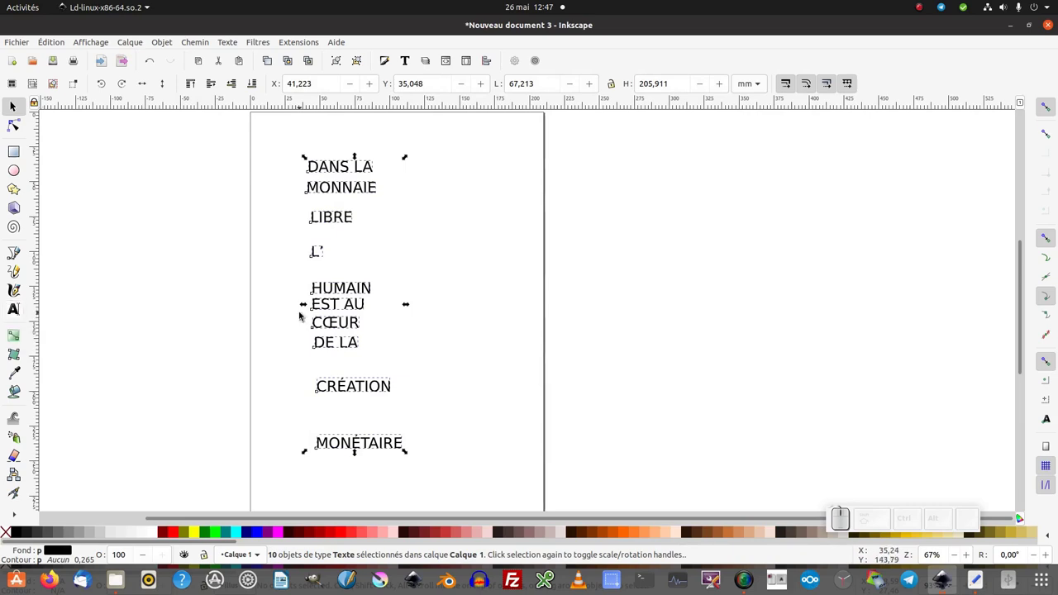
{"action": "key", "text": "t"}
{"action": "left_click", "coordinate": [110, 81]}
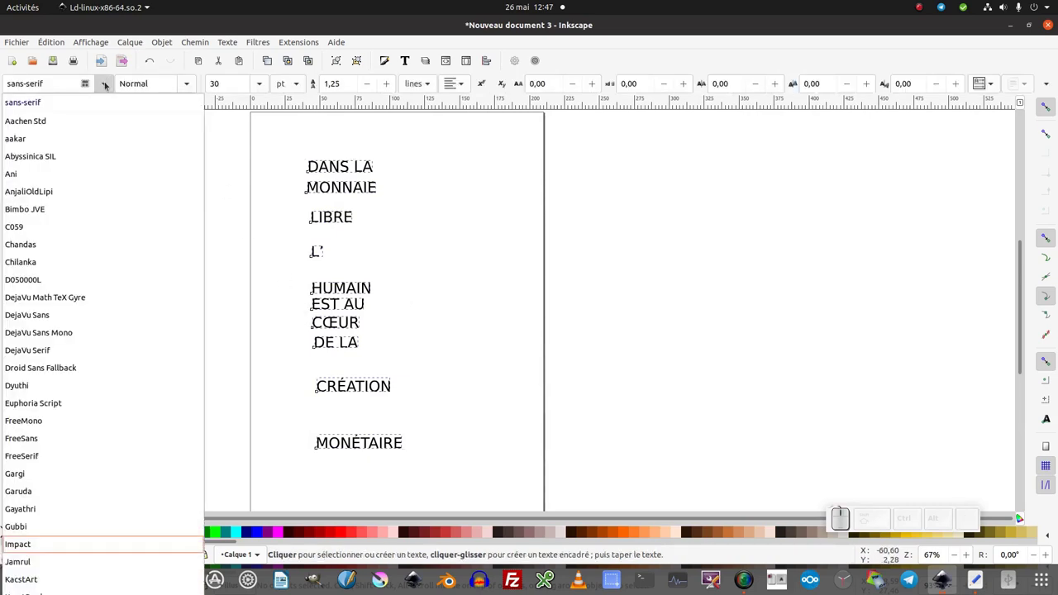
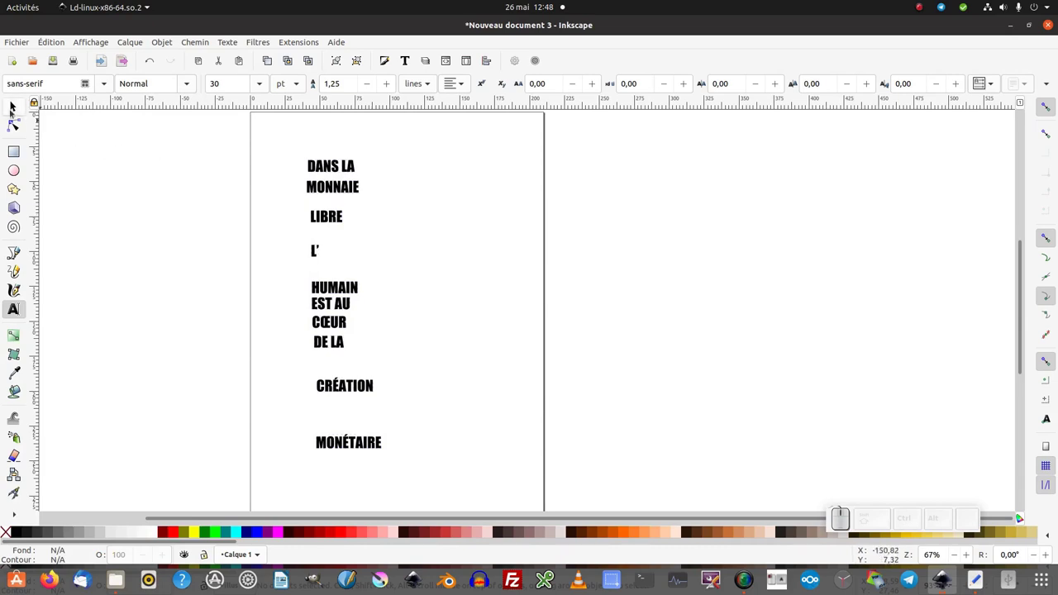
Step: Enlarge the MONNAIE line and Shift-select the other slogan lines below it
{"action": "left_click", "coordinate": [14, 113]}
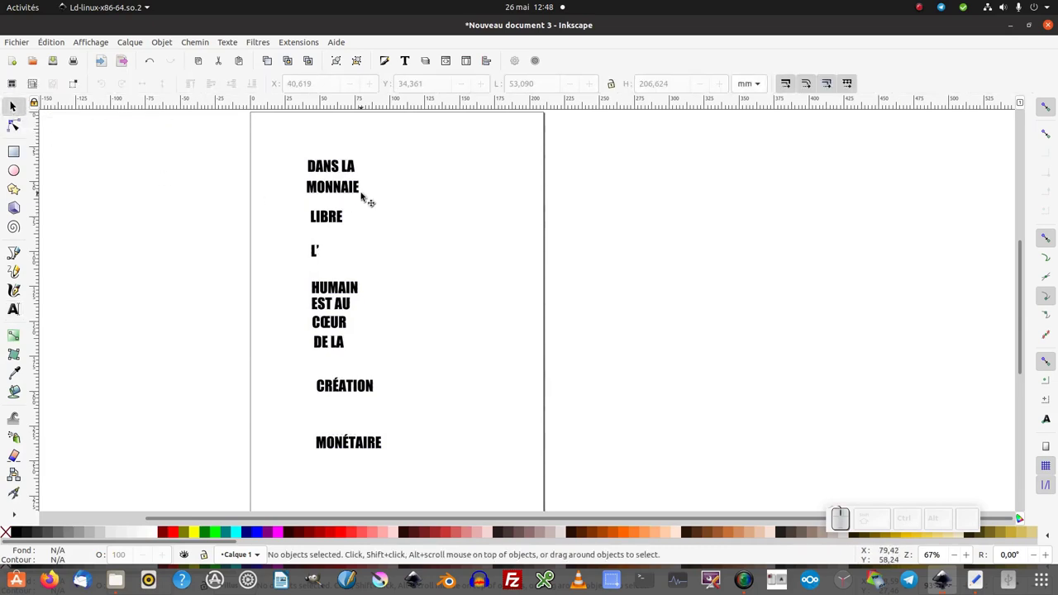
{"action": "left_click", "coordinate": [361, 190]}
{"action": "left_click_drag", "start_coordinate": [367, 202], "coordinate": [343, 219]}
{"action": "middle_click", "coordinate": [343, 219]}
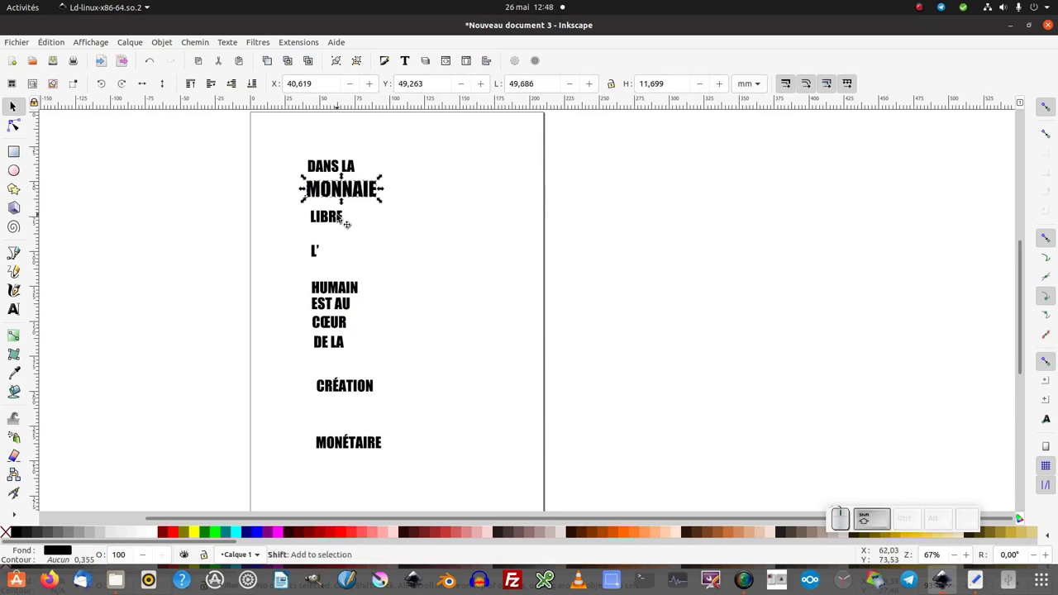
{"action": "left_click", "coordinate": [341, 225]}
{"action": "left_click", "coordinate": [353, 294]}
{"action": "left_click", "coordinate": [344, 329]}
{"action": "left_click", "coordinate": [363, 397]}
{"action": "left_click", "coordinate": [371, 450]}
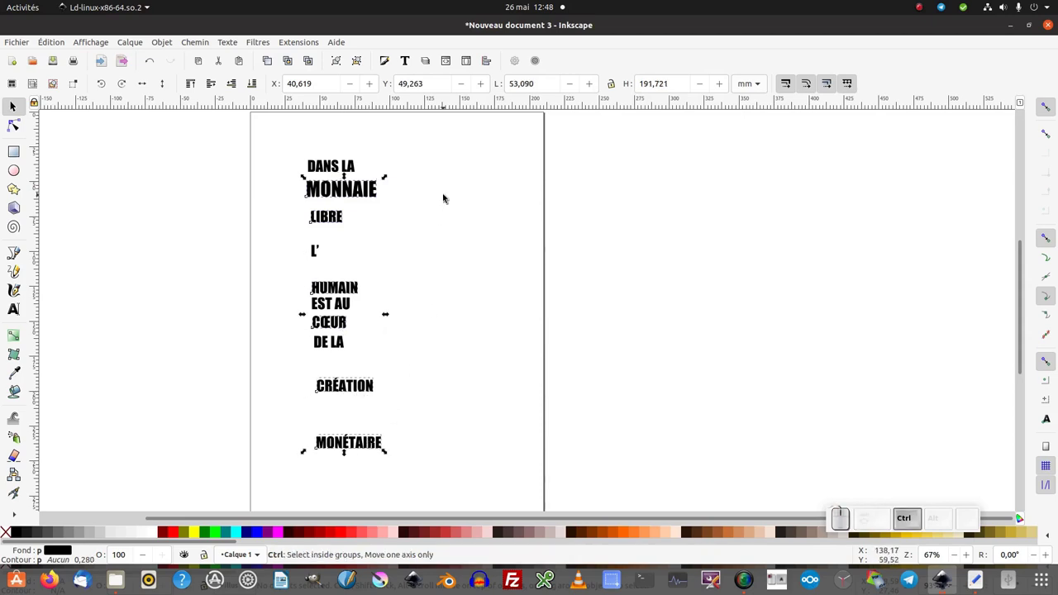
{"action": "left_click", "coordinate": [427, 200]}
Step: Copy MONNAIE alone, then add LIBRE, HUMAIN, CŒUR, CRÉATION and MONÉTAIRE to the selection
{"action": "left_click", "coordinate": [378, 197]}
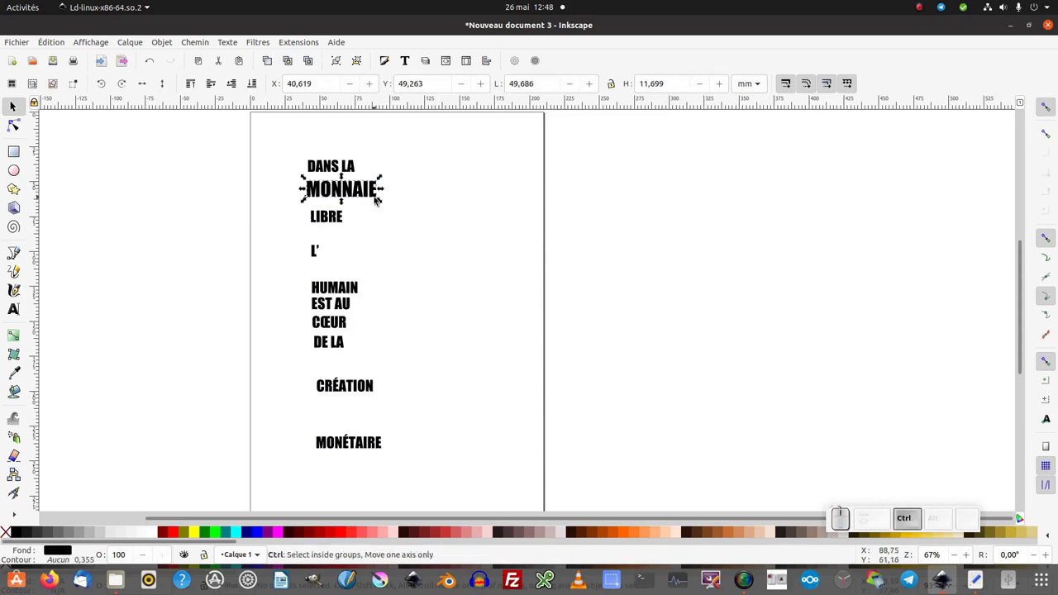
{"action": "key", "text": "ctrl+c"}
{"action": "left_click", "coordinate": [390, 218]}
{"action": "left_click", "coordinate": [368, 194]}
{"action": "left_click", "coordinate": [341, 222]}
{"action": "left_click", "coordinate": [357, 287]}
{"action": "left_click", "coordinate": [342, 336]}
{"action": "left_click", "coordinate": [360, 390]}
{"action": "left_click", "coordinate": [370, 452]}
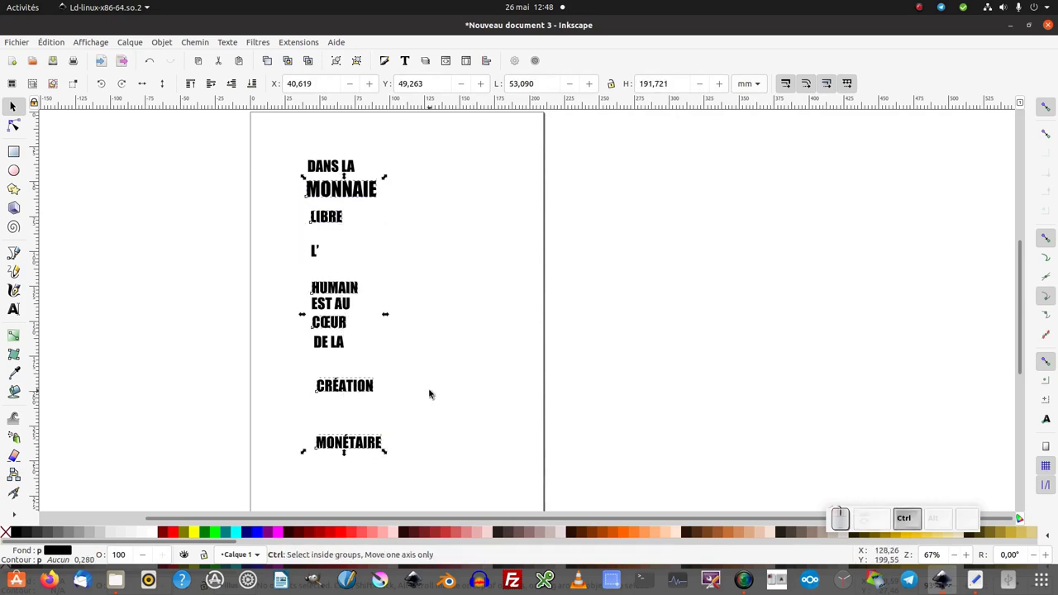
Step: Paste MONNAIE's width onto the lines, undo, lock proportions and paste width again (Ctrl+Alt+F)
{"action": "key", "text": "ctrl+alt+f"}
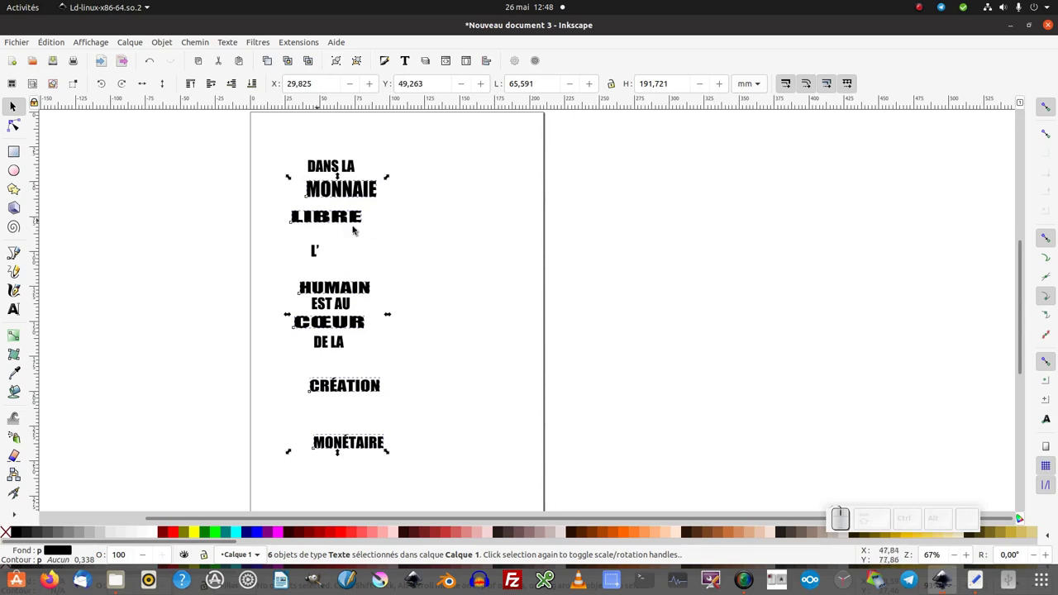
{"action": "key", "text": "ctrl+z"}
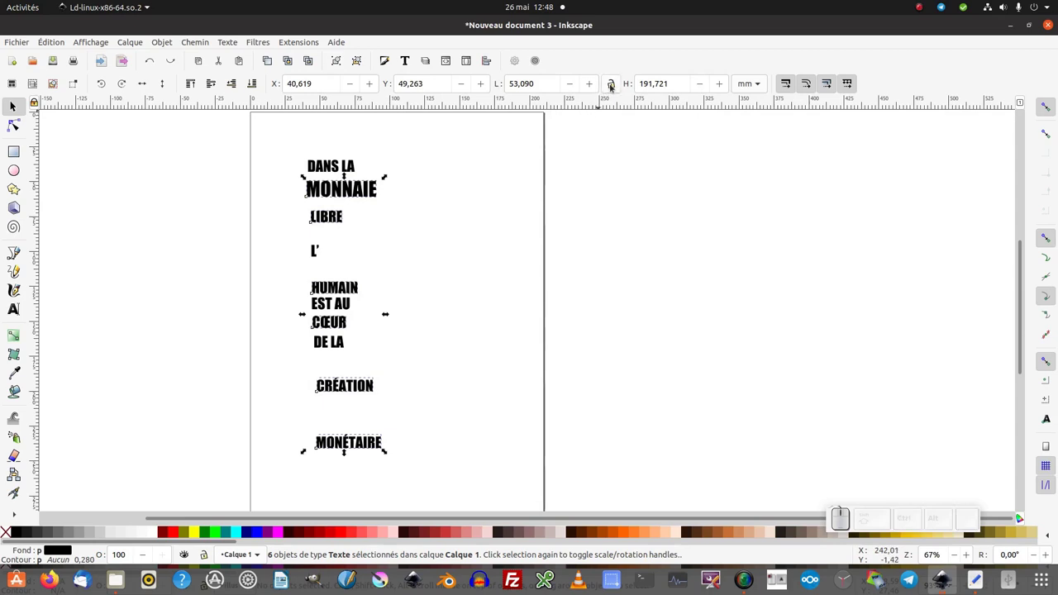
{"action": "left_click", "coordinate": [616, 88]}
{"action": "key", "text": "ctrl+alt+f"}
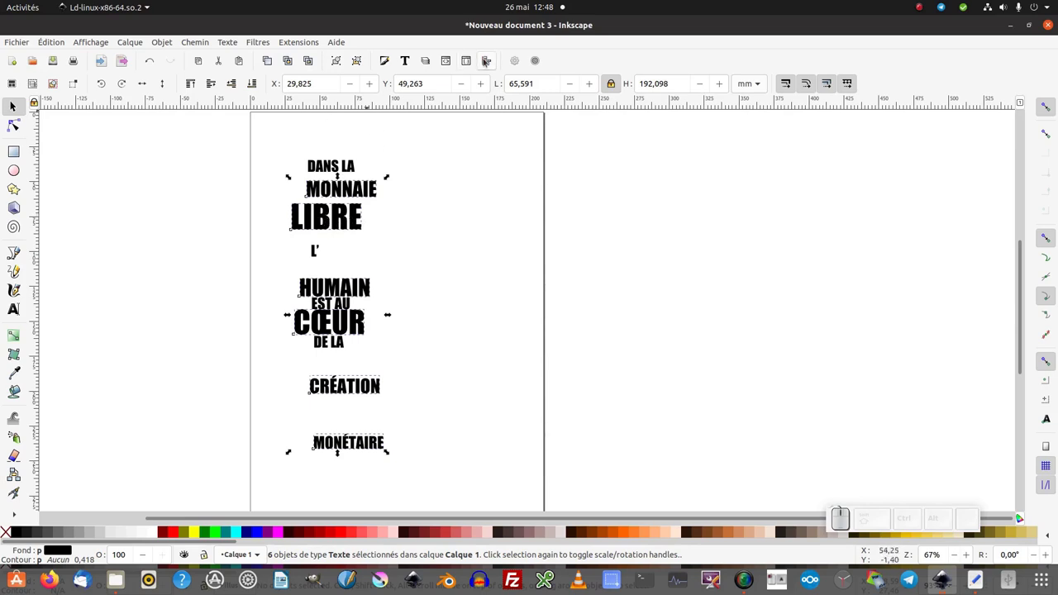
Step: Open Align and Distribute, then select the HUMAIN and CŒUR lines for a red fill
{"action": "left_click", "coordinate": [488, 62]}
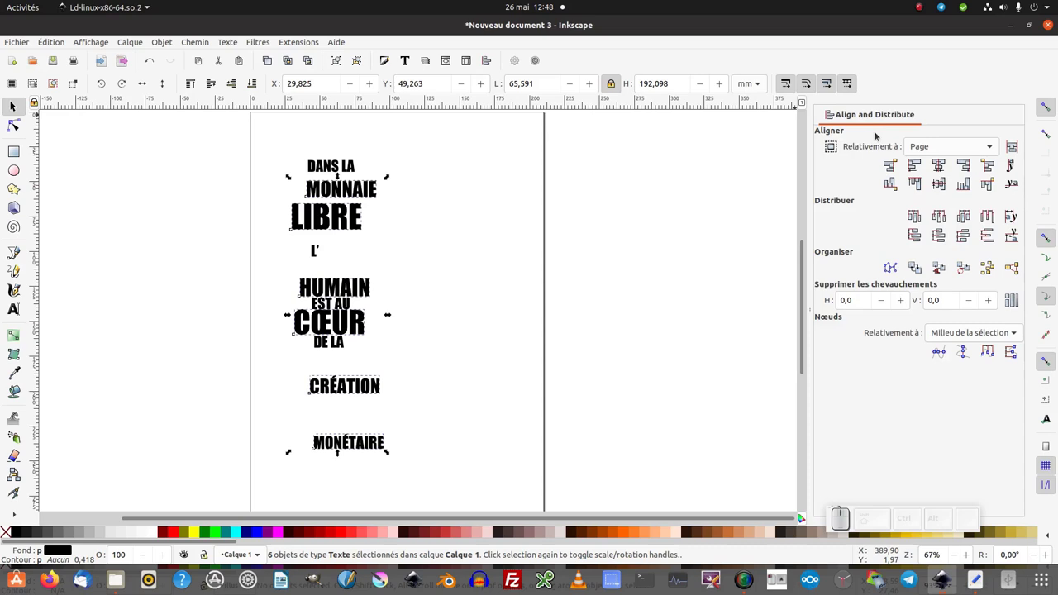
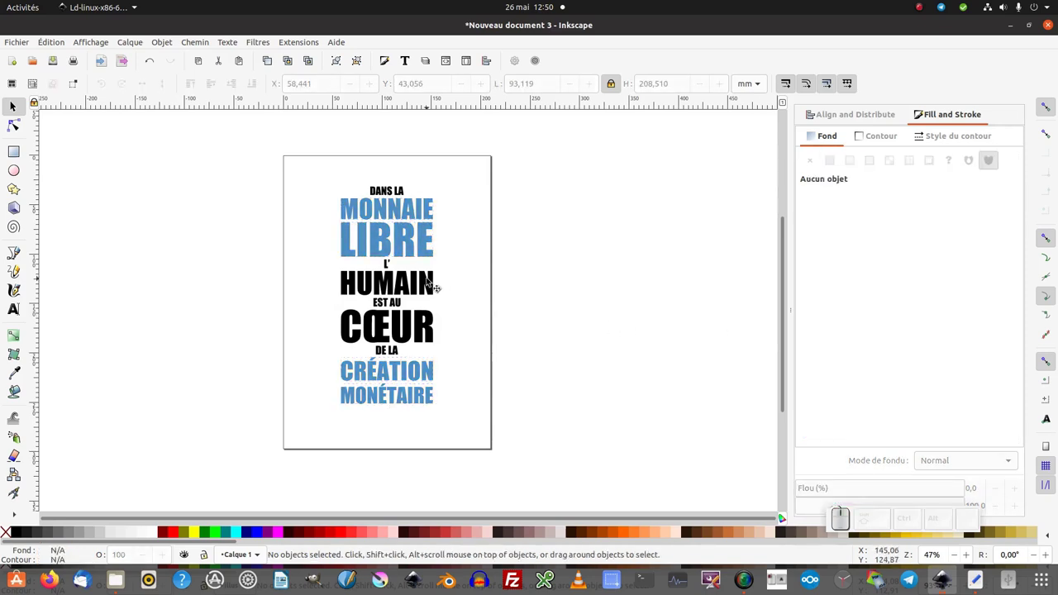
{"action": "left_click", "coordinate": [435, 331]}
{"action": "left_click", "coordinate": [434, 344]}
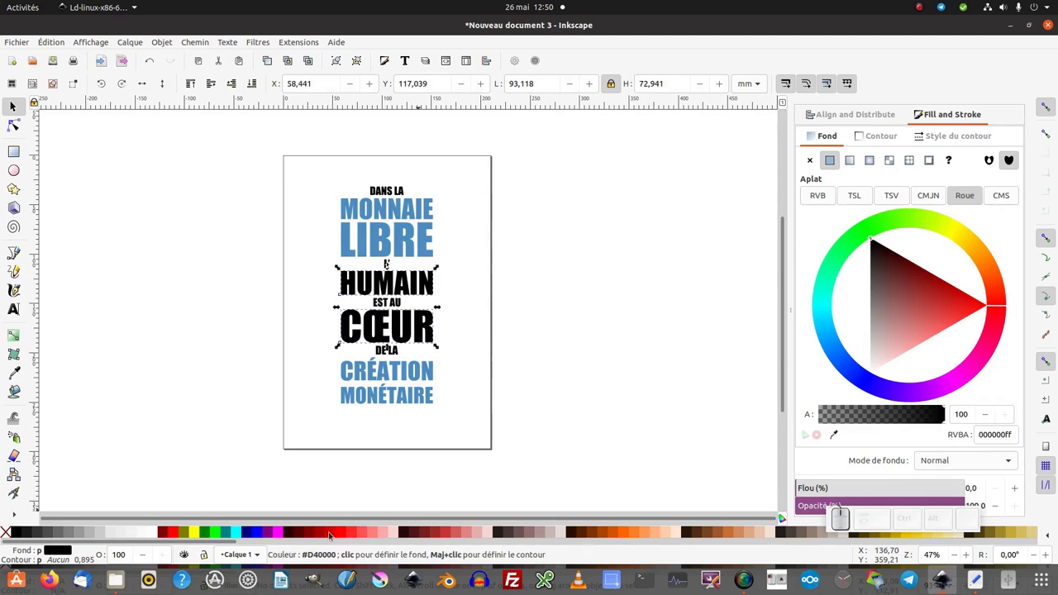